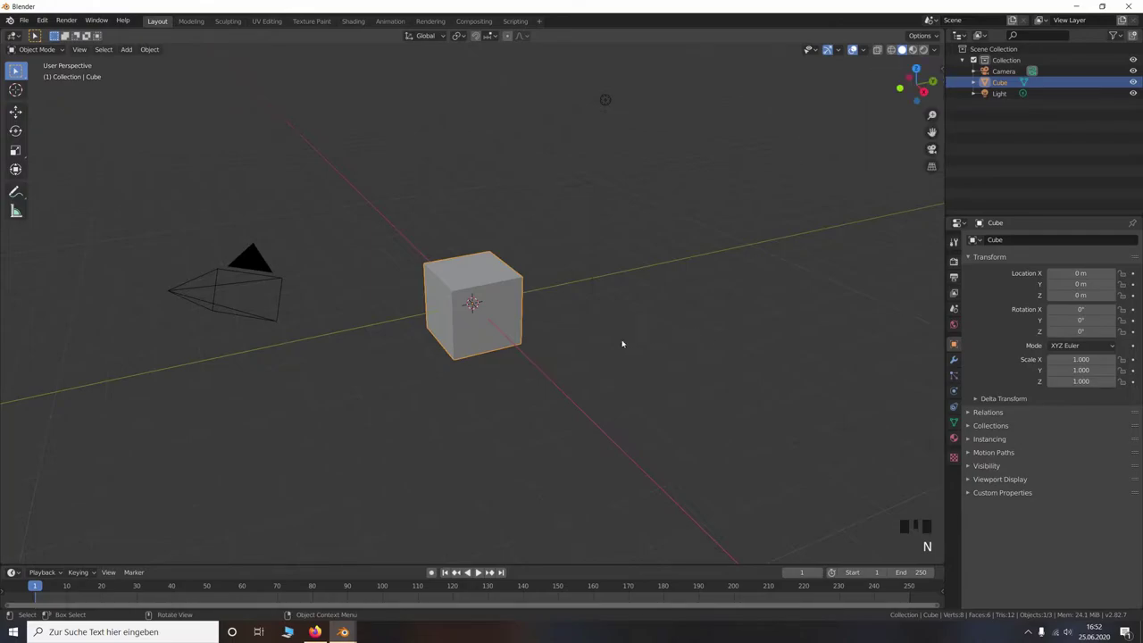
Delete every default object so the scene is empty
scroll(down, 3)
key(a)
key(x)
Add a plane and repeat it into a strip of five with an applied Array modifier, Count 5
key(shift+a)
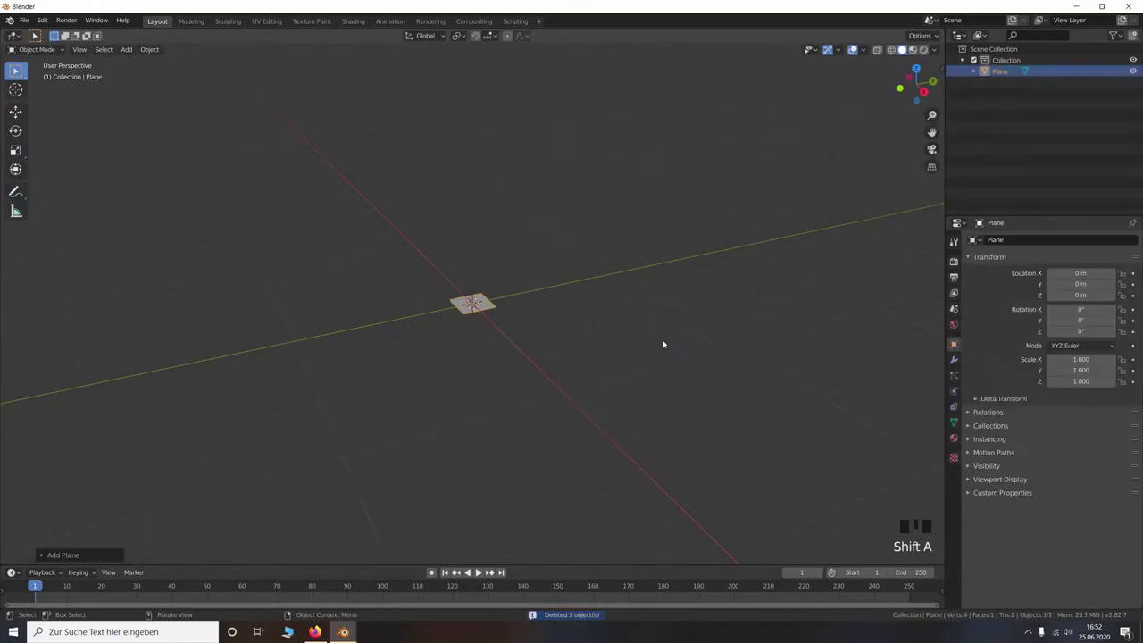
click(955, 362)
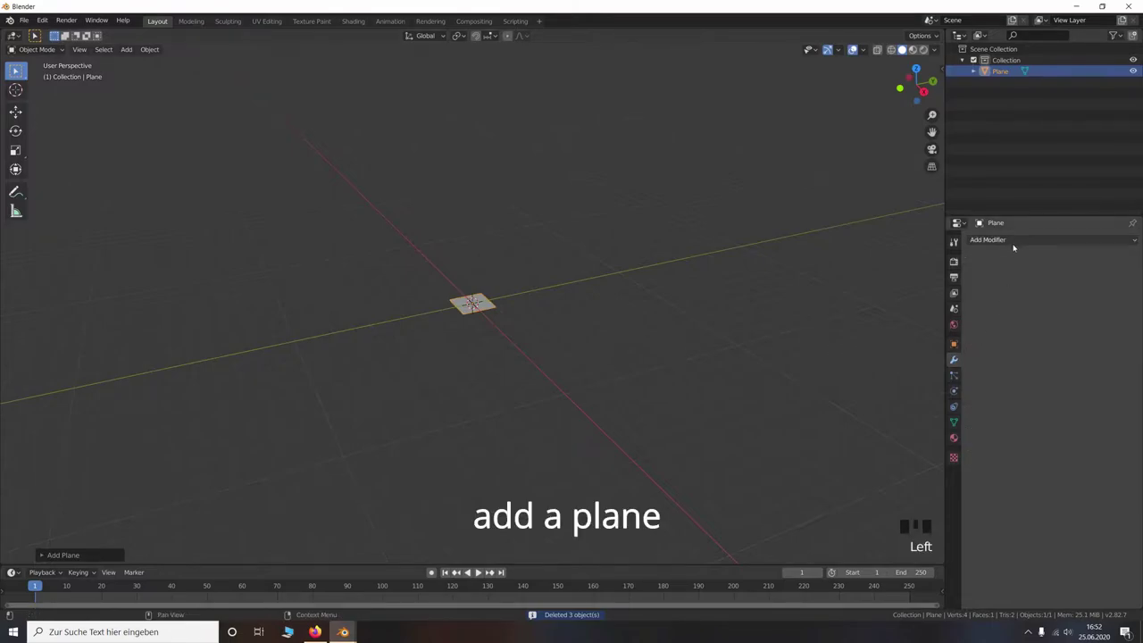
drag(1016, 241, 1070, 251)
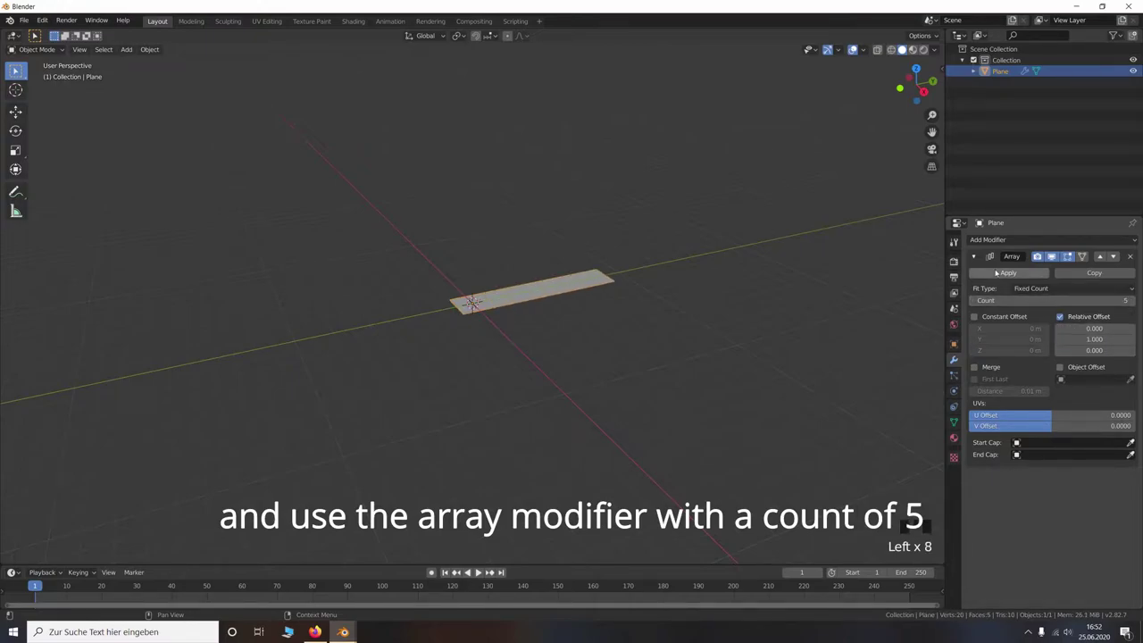
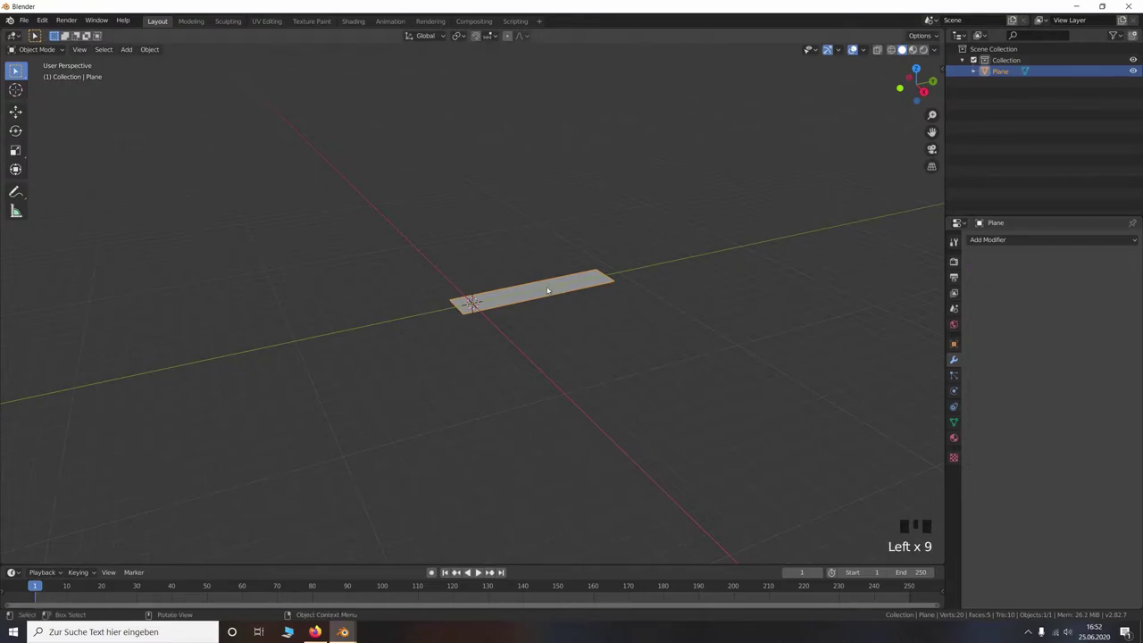
Separate the strip into five planes by loose parts in Edit Mode
key(Tab)
key(p)
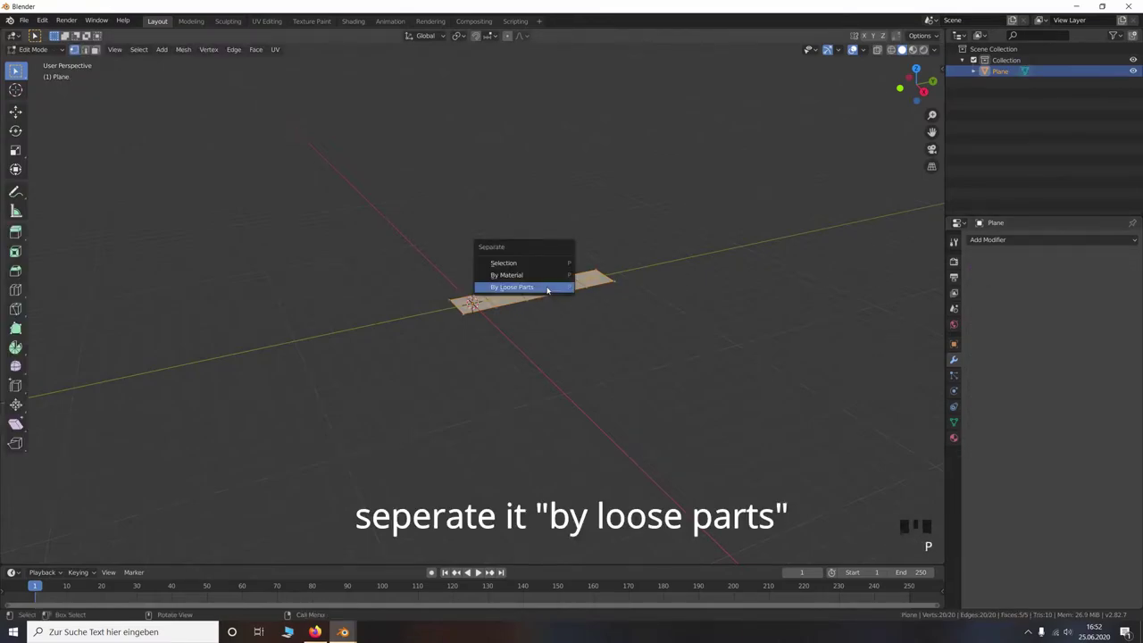
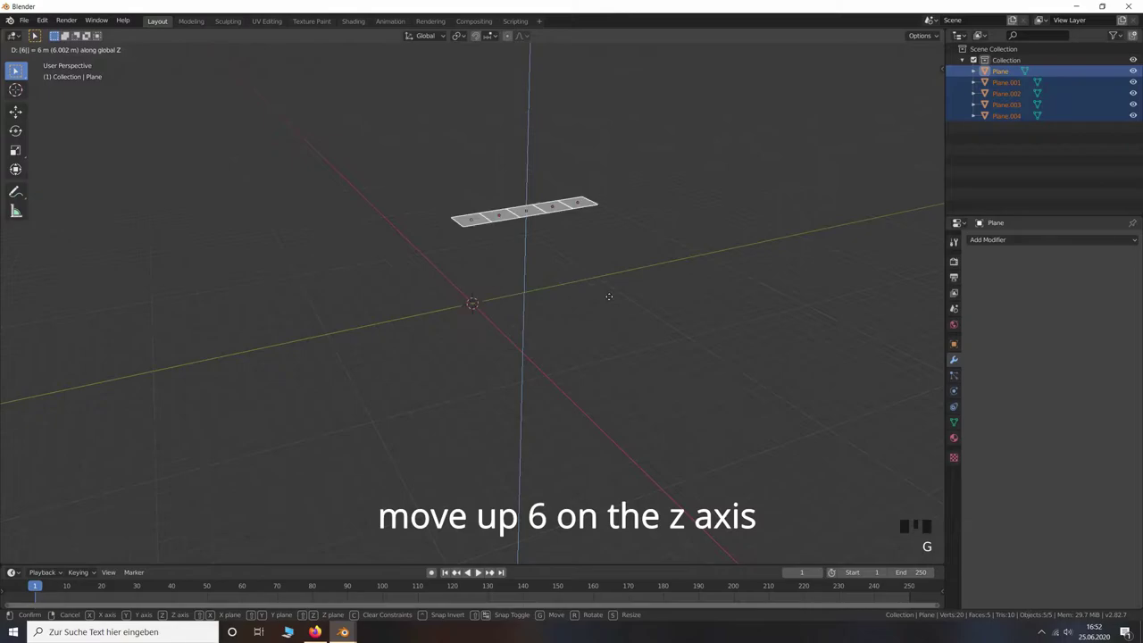
Add a UV sphere and repeat it into a row of five with an applied Array modifier, Count 5
key(shift+a)
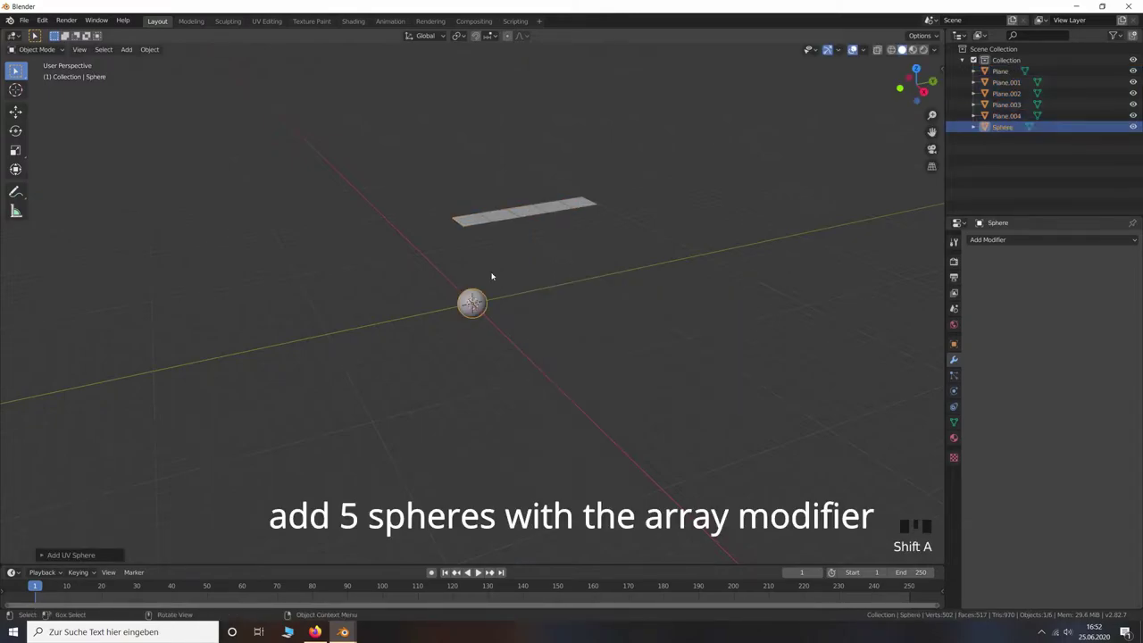
drag(153, 54, 980, 221)
click(979, 222)
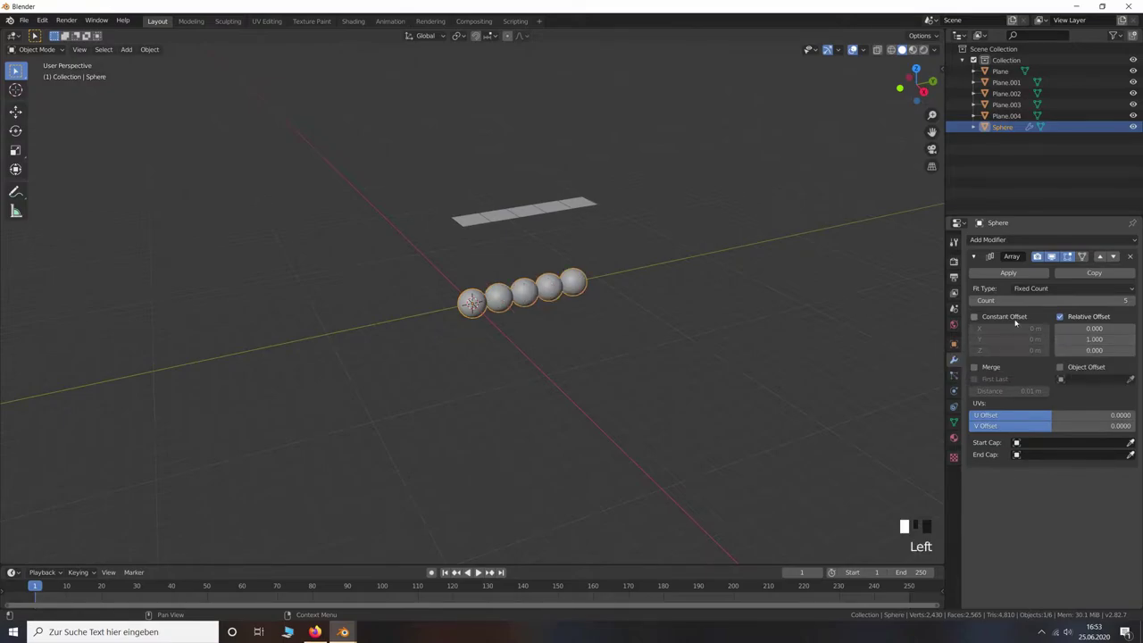
click(979, 222)
Orbit to a front view of the cradle and select the row of spheres
middle_click(979, 220)
scroll(up, 3)
drag(516, 267, 456, 151)
scroll(down, 3)
click(455, 149)
click(472, 335)
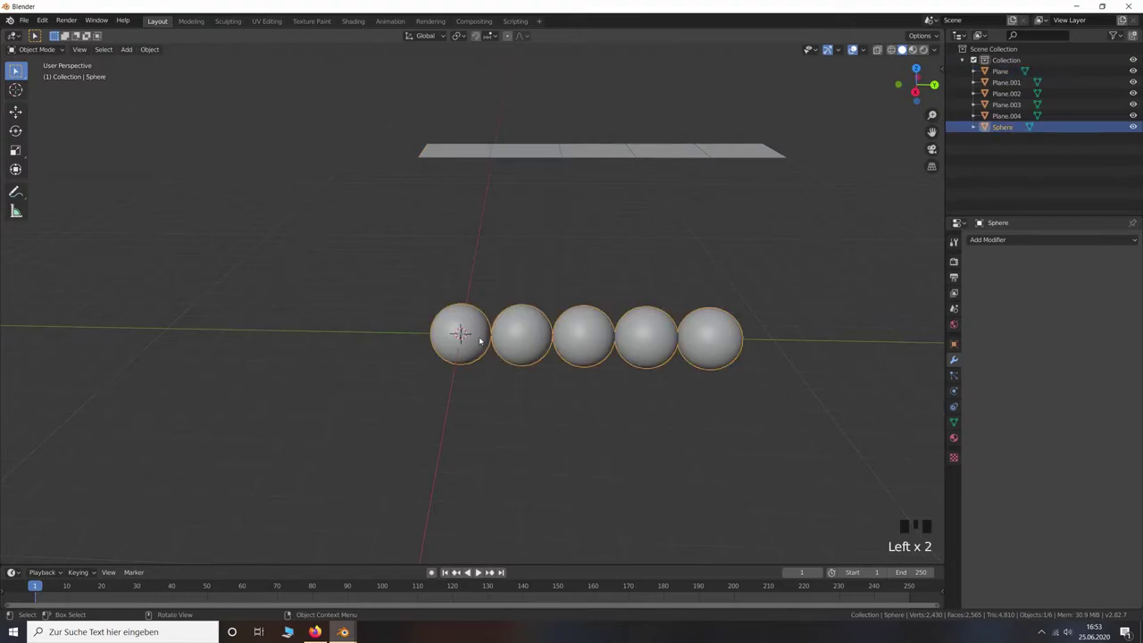
Separate the row into five sphere objects by loose parts and centre the first origins on their geometry
key(Tab)
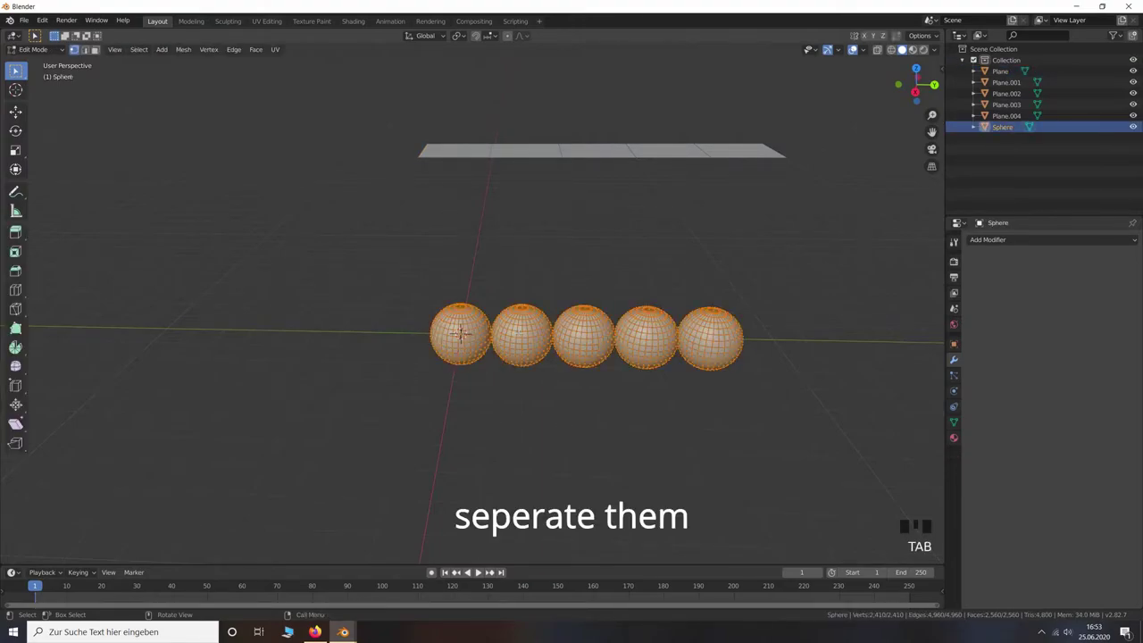
key(p)
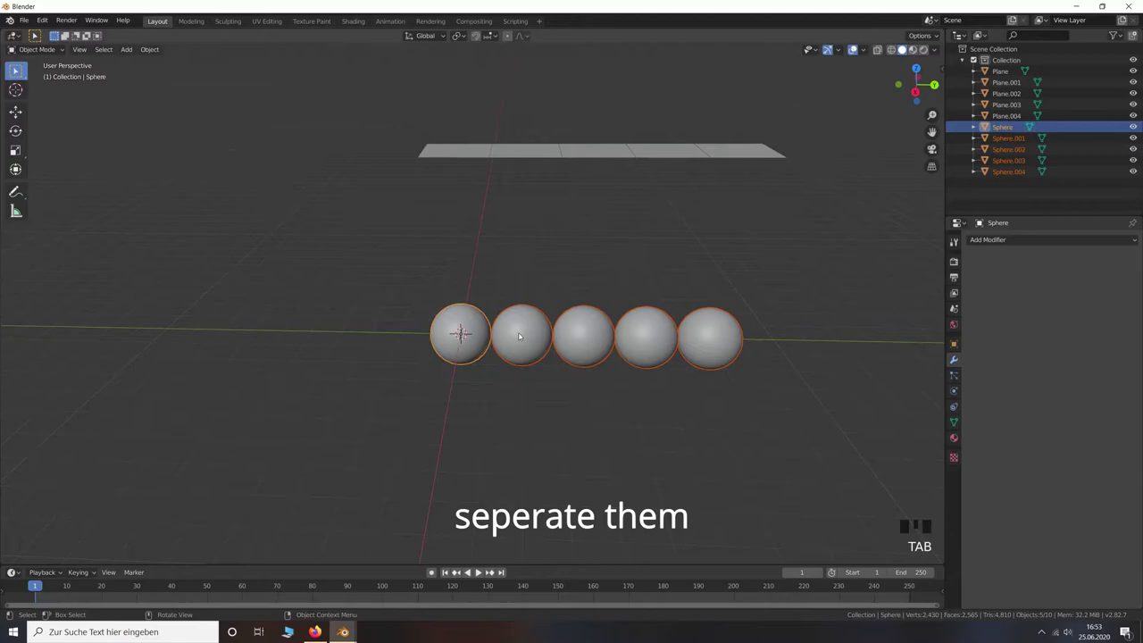
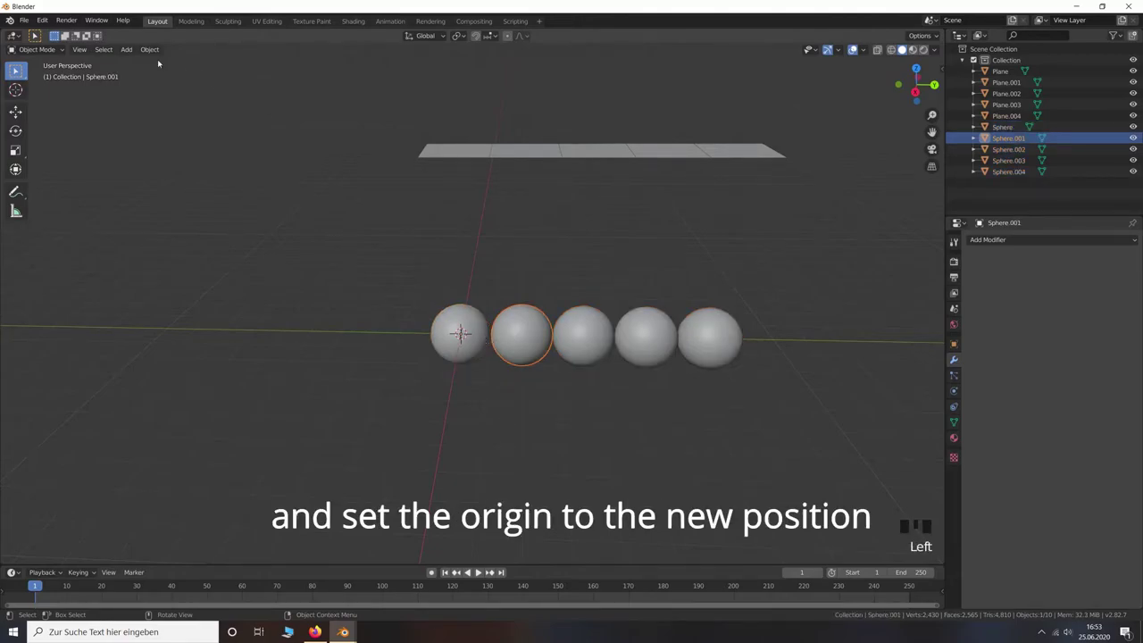
drag(155, 51, 306, 108)
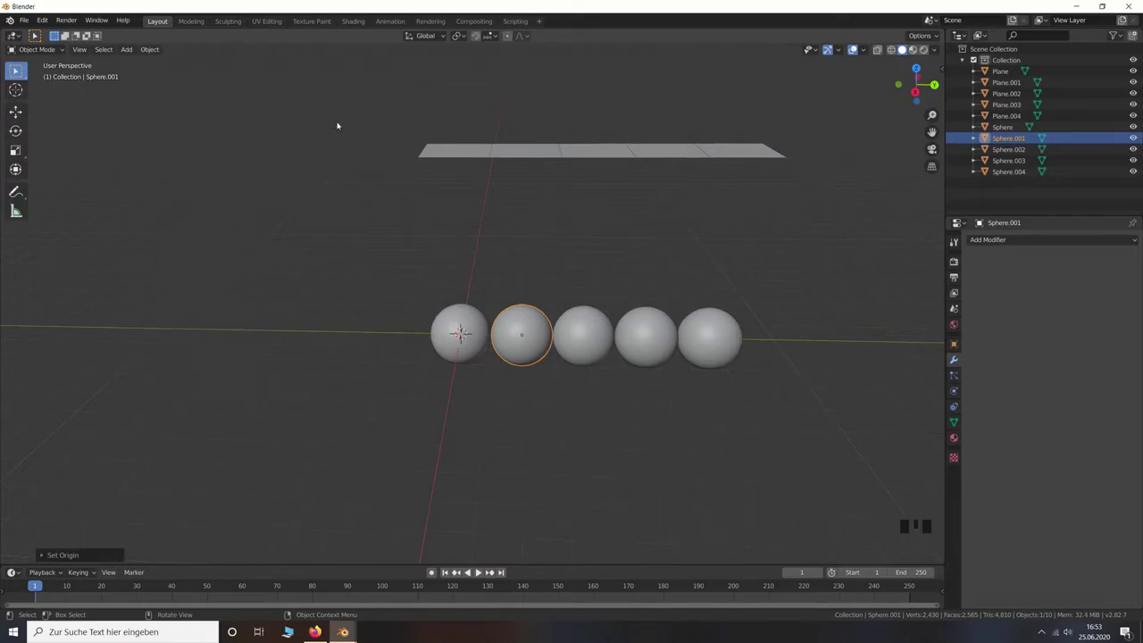
click(595, 334)
Centre the origins of the third, fourth and fifth spheres, then select the first plane for physics
drag(152, 54, 653, 327)
drag(149, 53, 725, 327)
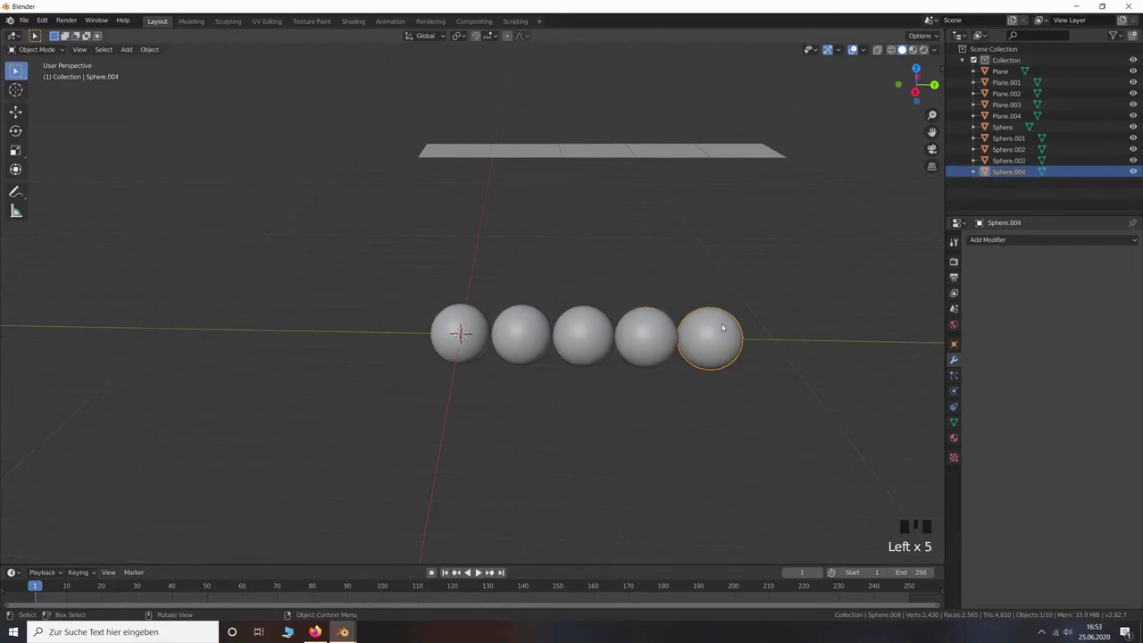
drag(155, 52, 471, 321)
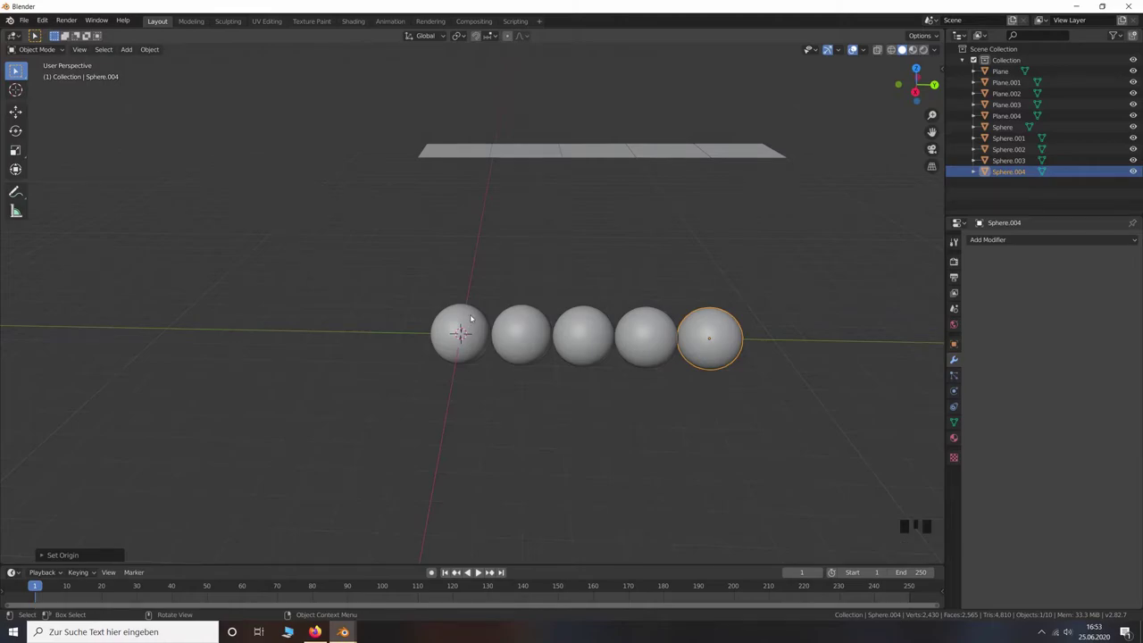
click(474, 151)
click(951, 392)
Make all five planes rigid bodies, with the rigid body type set to Passive
click(1095, 276)
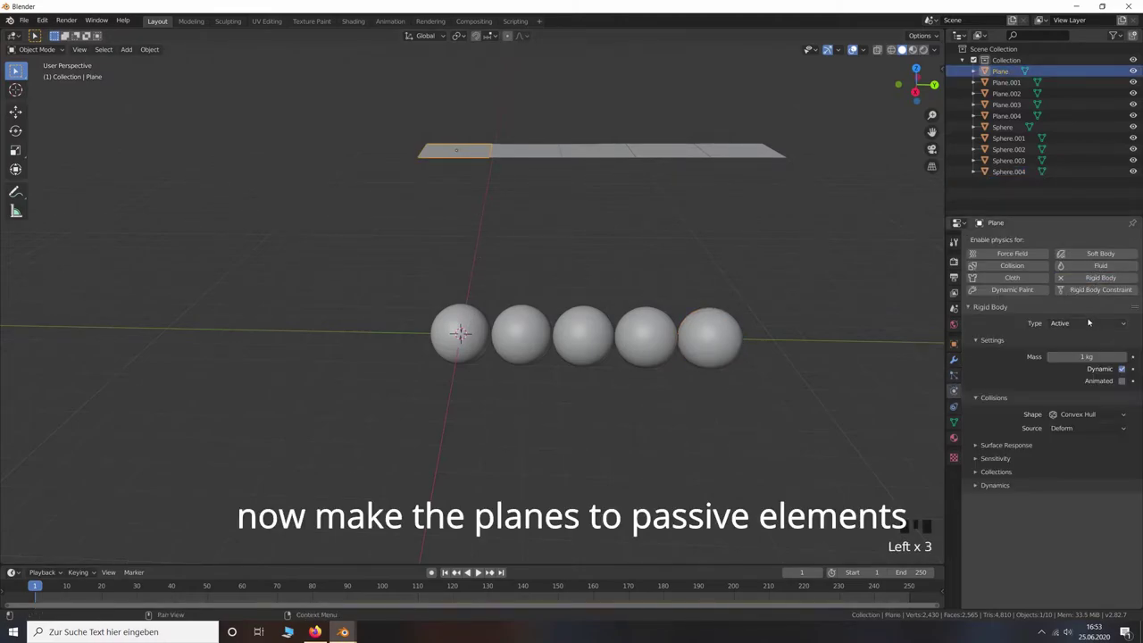
drag(1089, 327, 524, 155)
click(1093, 279)
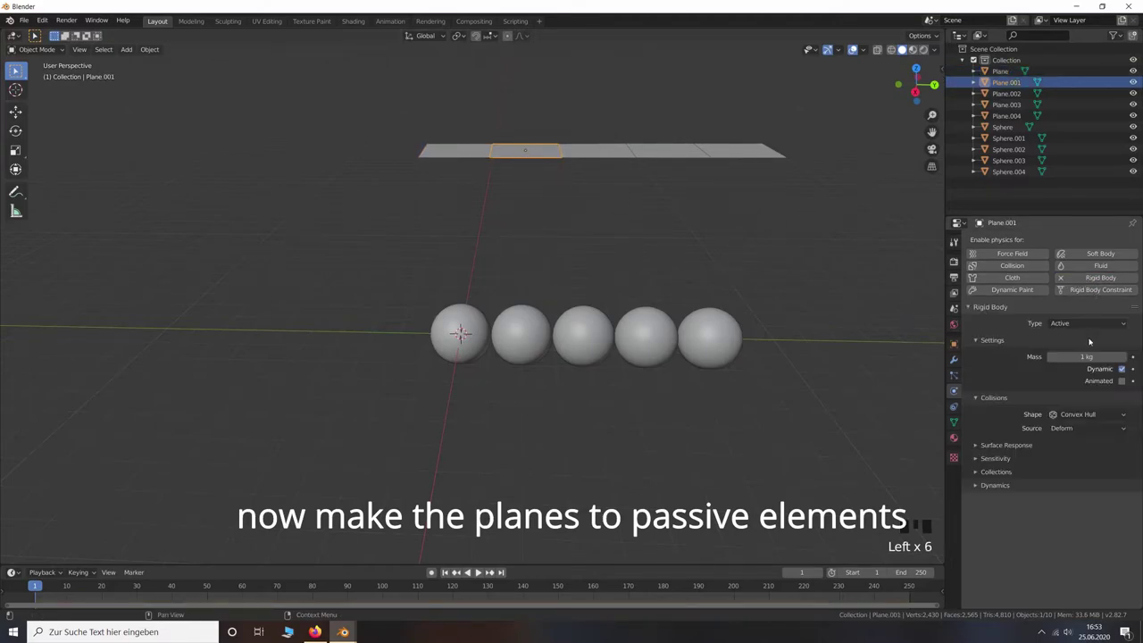
drag(1092, 323, 595, 151)
click(1095, 280)
drag(1096, 321, 665, 145)
click(1086, 276)
drag(1095, 325, 742, 154)
click(1104, 281)
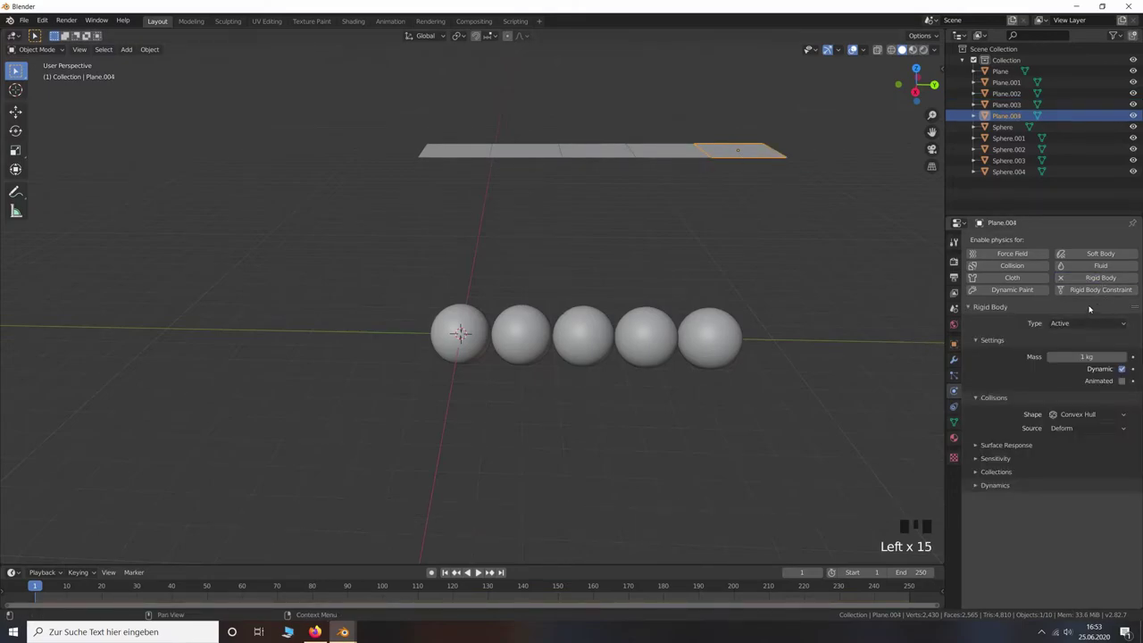
drag(1083, 322, 476, 155)
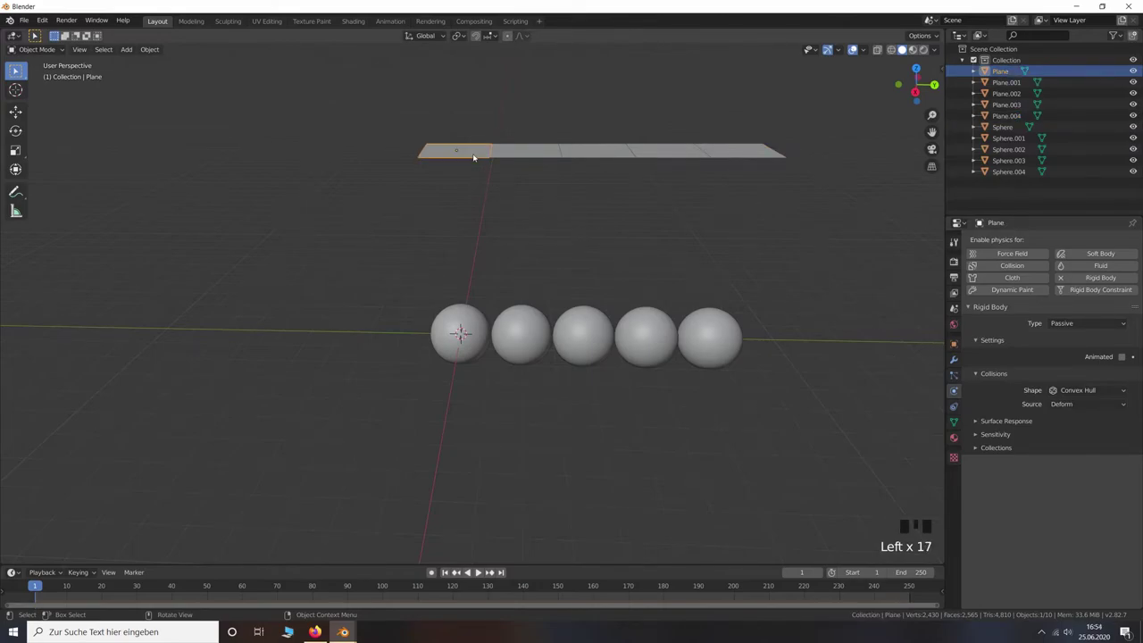
click(983, 307)
Give Plane and Plane.001 Point rigid-body constraints linking Sphere and Sphere.001 to them
click(1091, 292)
drag(1074, 341, 1123, 442)
click(1123, 442)
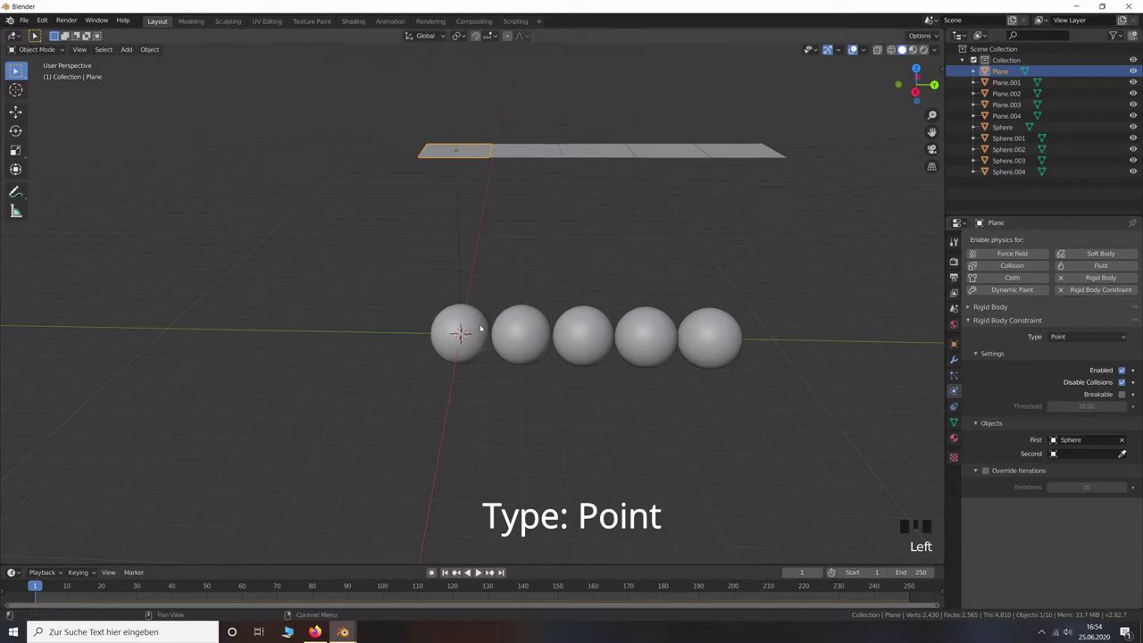
click(1126, 457)
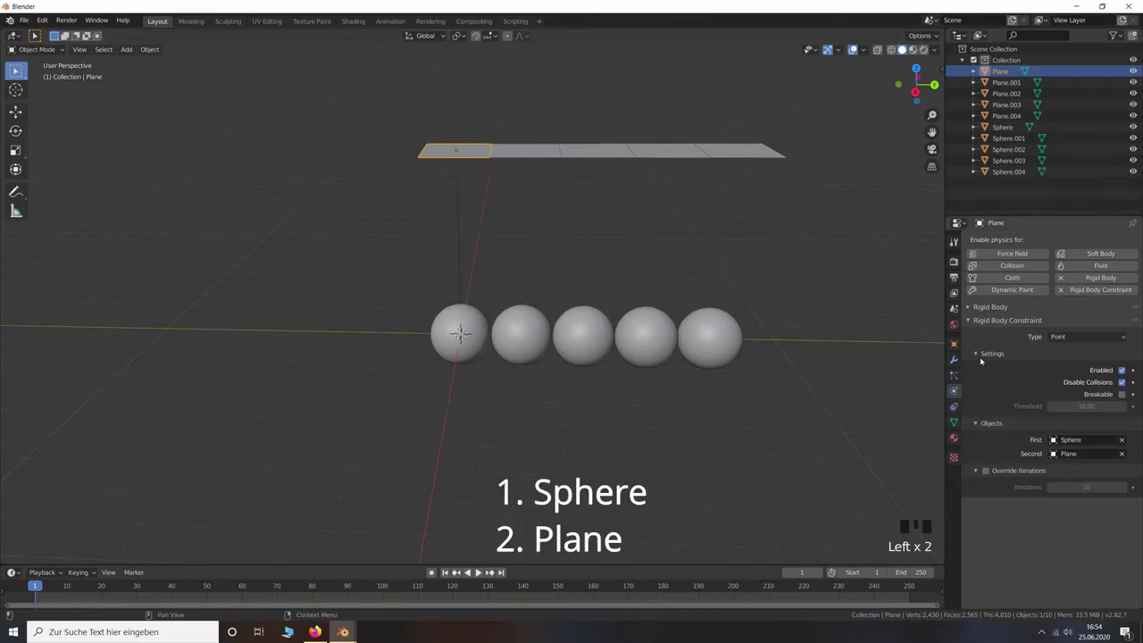
click(981, 323)
click(541, 145)
click(1098, 292)
click(996, 323)
drag(1115, 341, 1128, 444)
click(1127, 455)
Give Plane.002 and Plane.003 Point constraints linking Sphere.002 and Sphere.003 to them
click(974, 323)
click(982, 221)
click(1093, 288)
click(1024, 320)
drag(1128, 340, 982, 220)
click(981, 221)
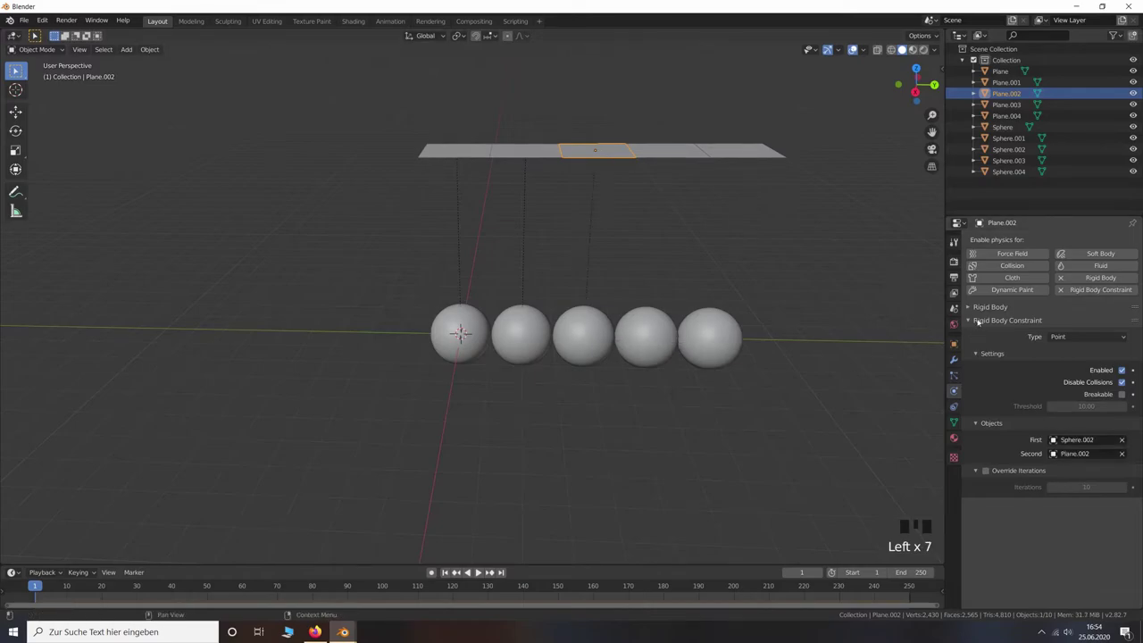
double_click(981, 221)
click(1091, 292)
click(1022, 322)
drag(1101, 334, 1126, 441)
click(1123, 455)
double_click(986, 321)
Give Plane.004 a Point constraint linking Sphere.004 to it
click(1088, 291)
click(1026, 316)
drag(1104, 341, 1128, 446)
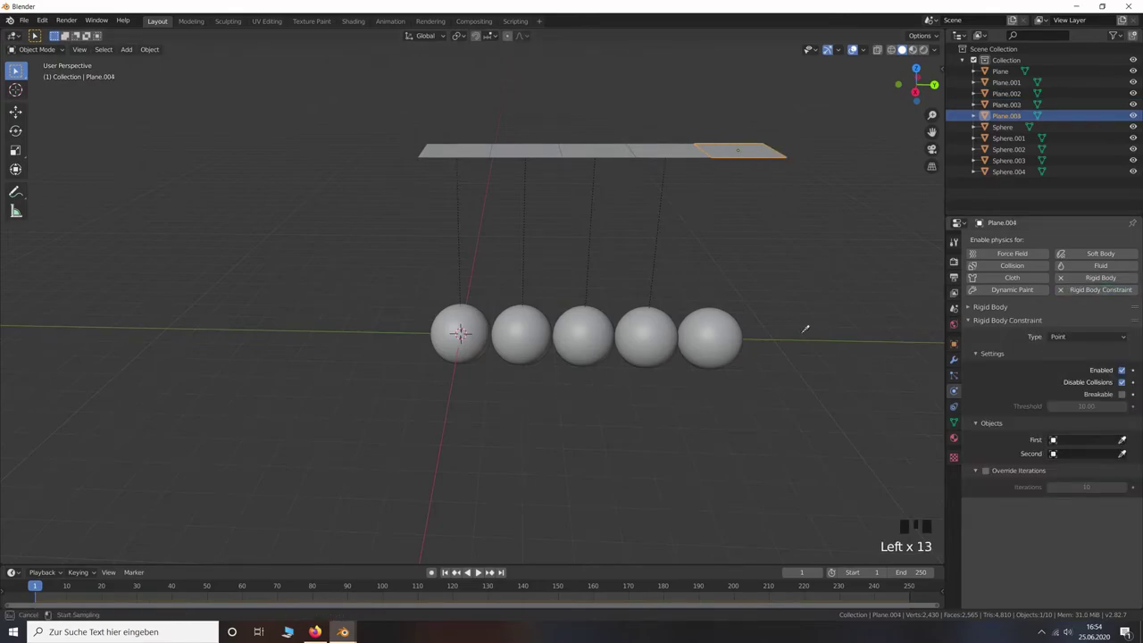
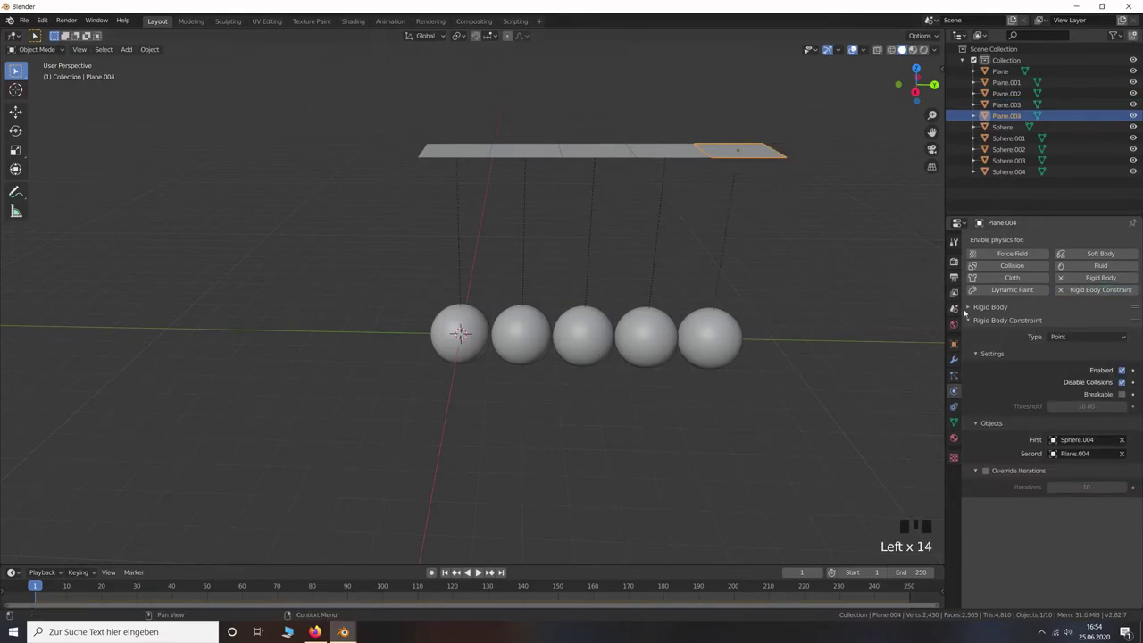
click(979, 323)
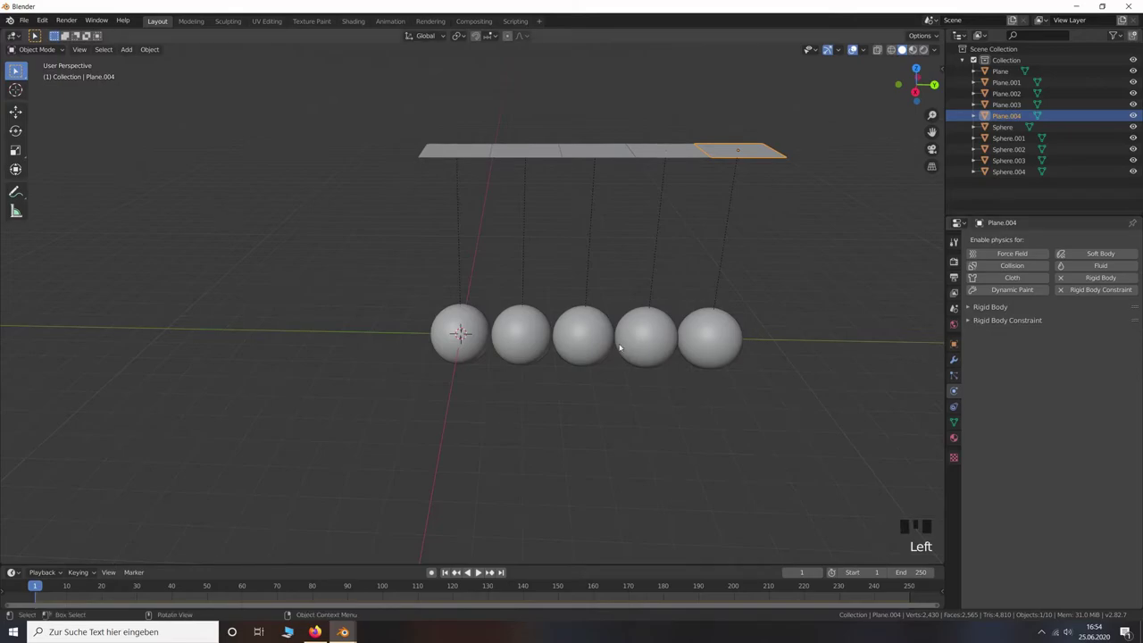
Make the spheres active rigid bodies with Sphere collision shape, friction 0.1 and bounciness 0.9
click(477, 332)
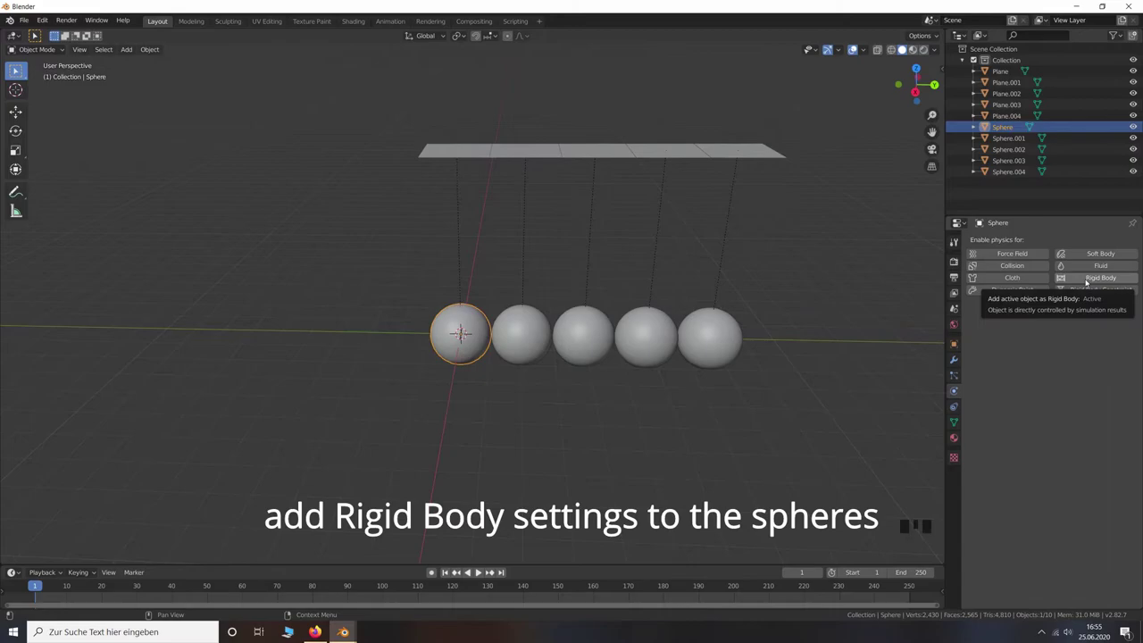
click(1089, 280)
click(1001, 310)
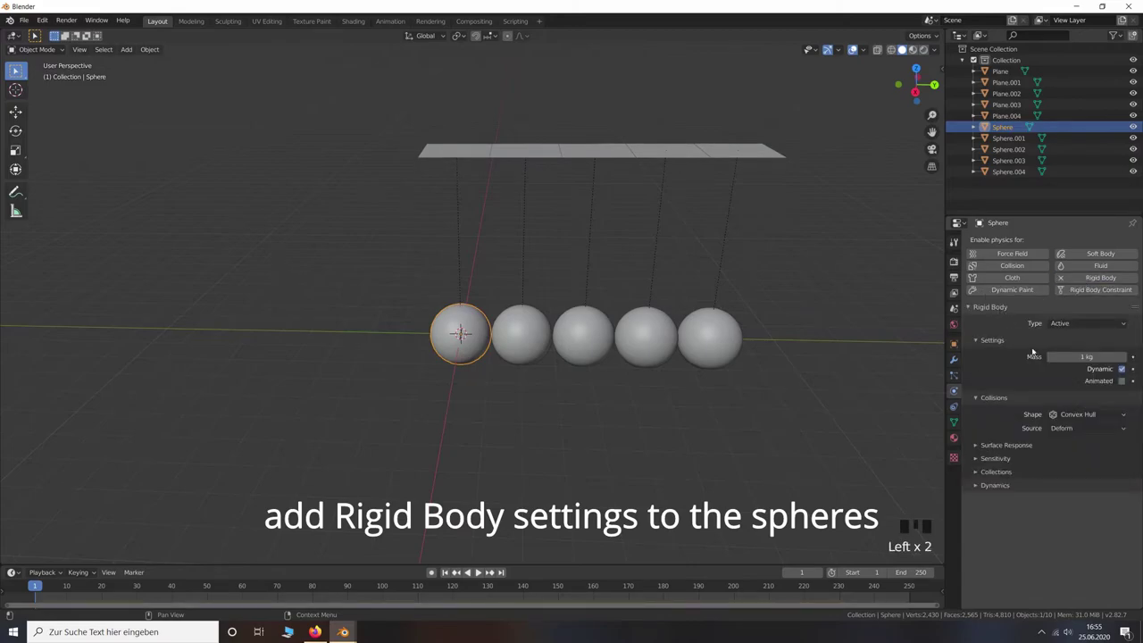
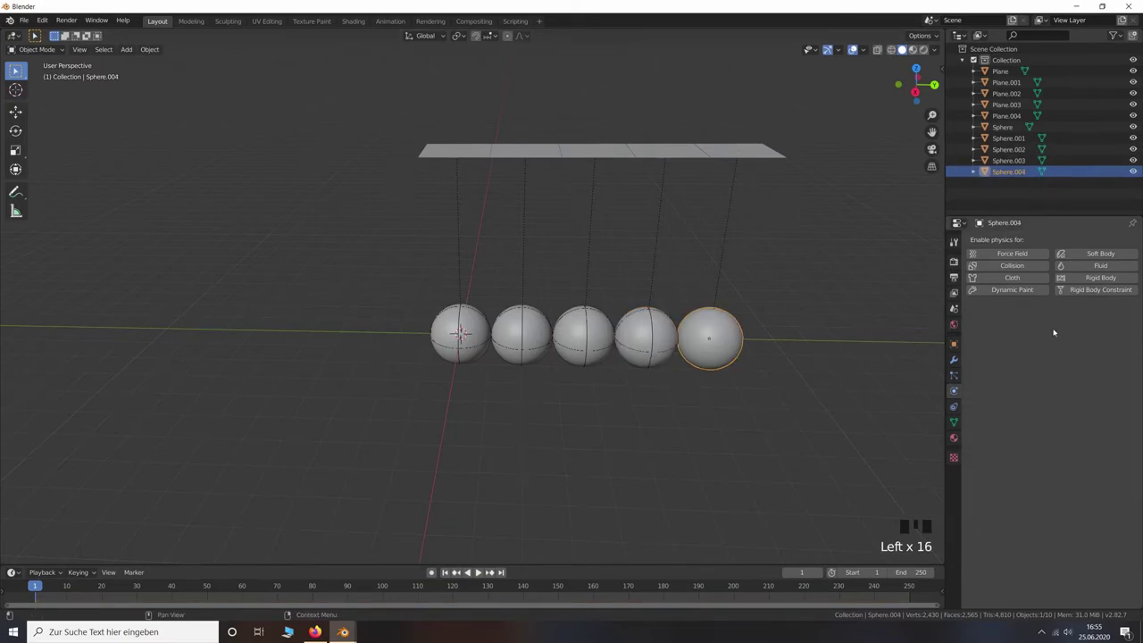
click(1099, 277)
drag(1081, 461, 493, 214)
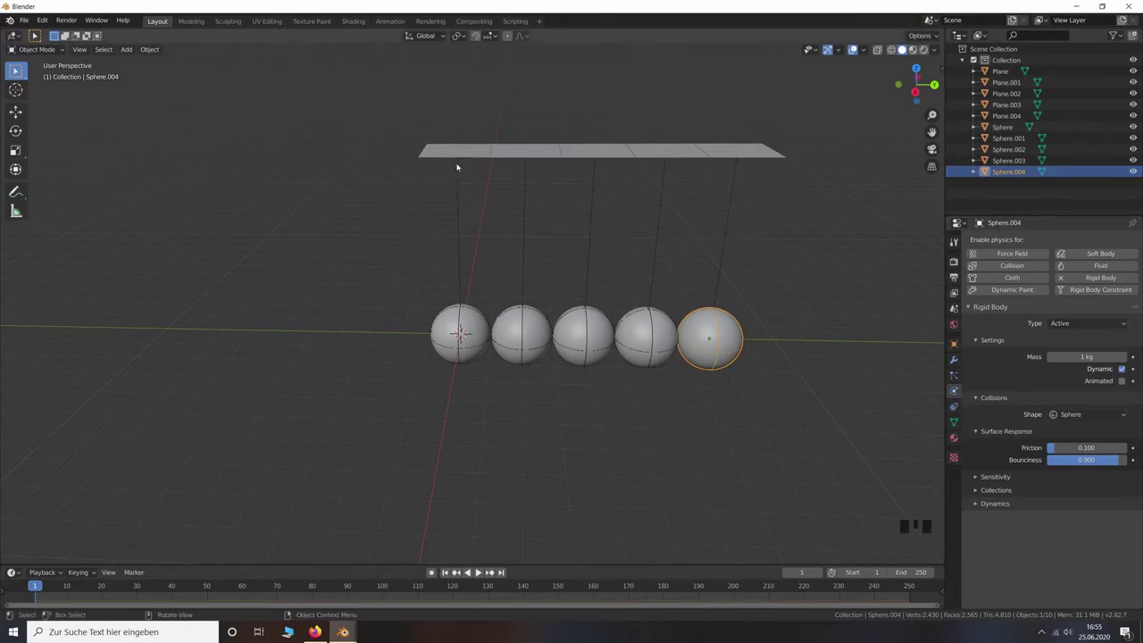
From Right Orthographic view, rotate the first sphere out and up about its hanging point
click(468, 152)
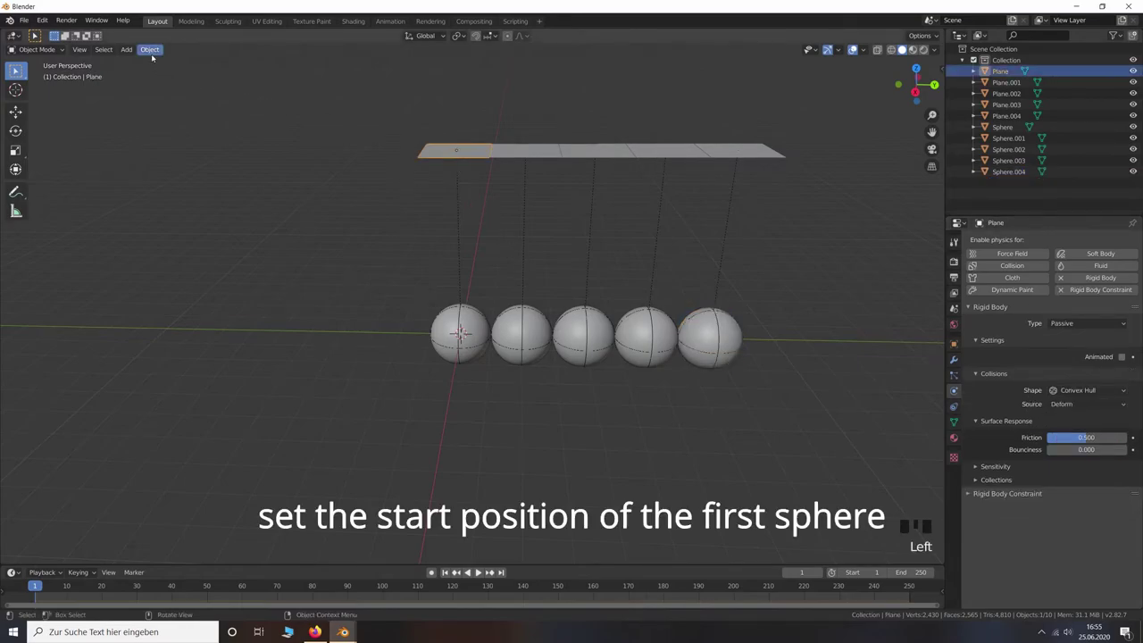
drag(154, 54, 433, 72)
drag(457, 36, 471, 325)
key(KP_3)
key(r)
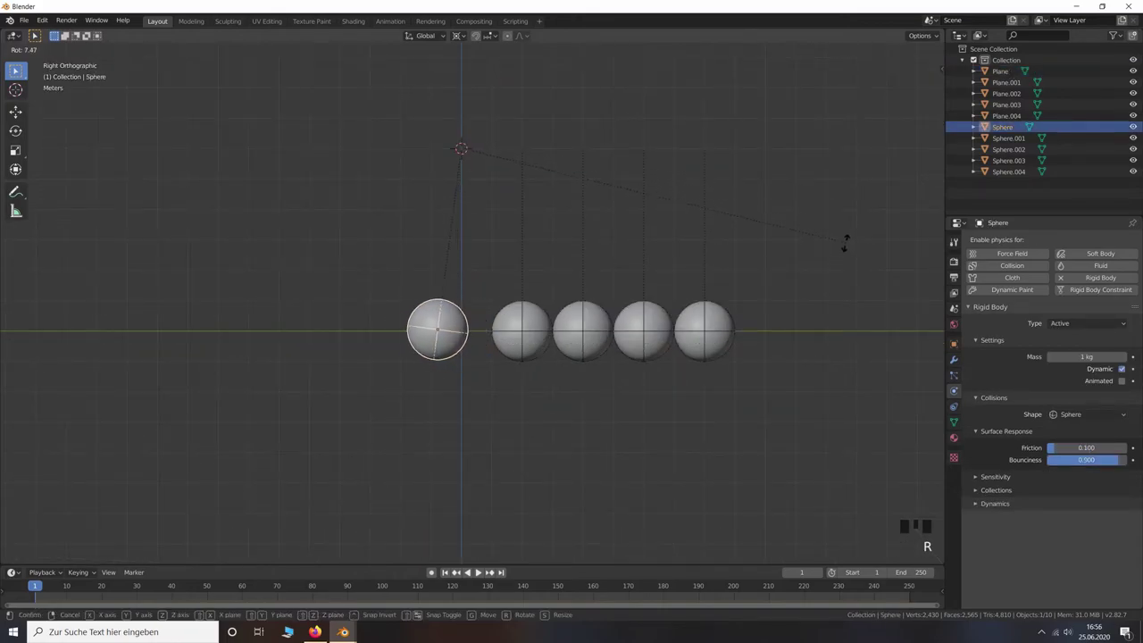
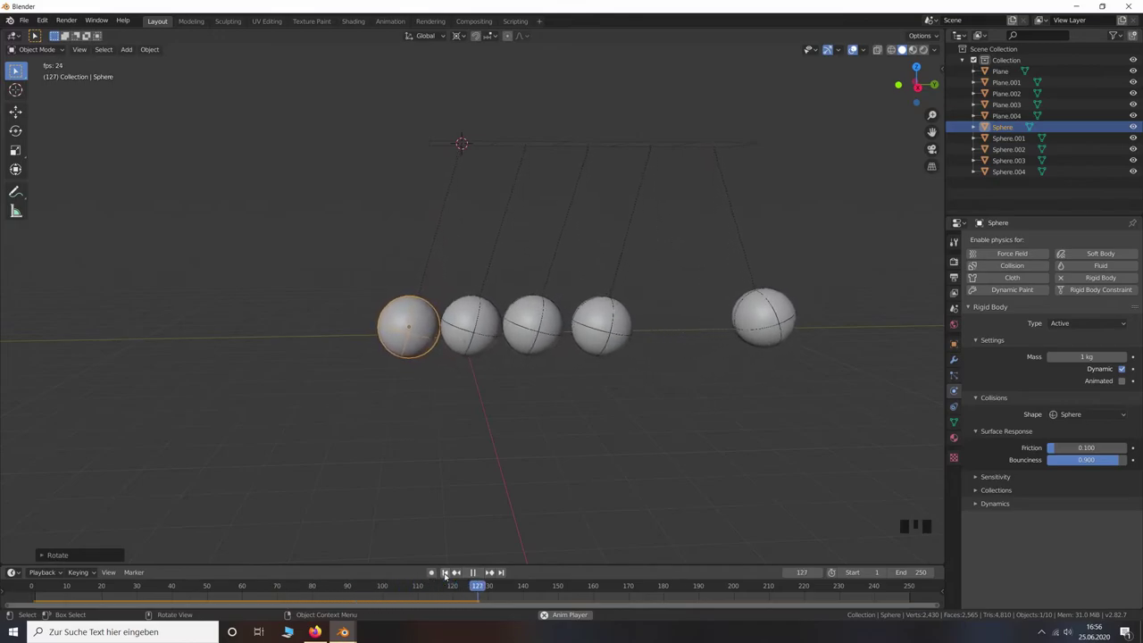
Play the swinging simulation, stop it and return to frame 1
click(494, 570)
click(493, 569)
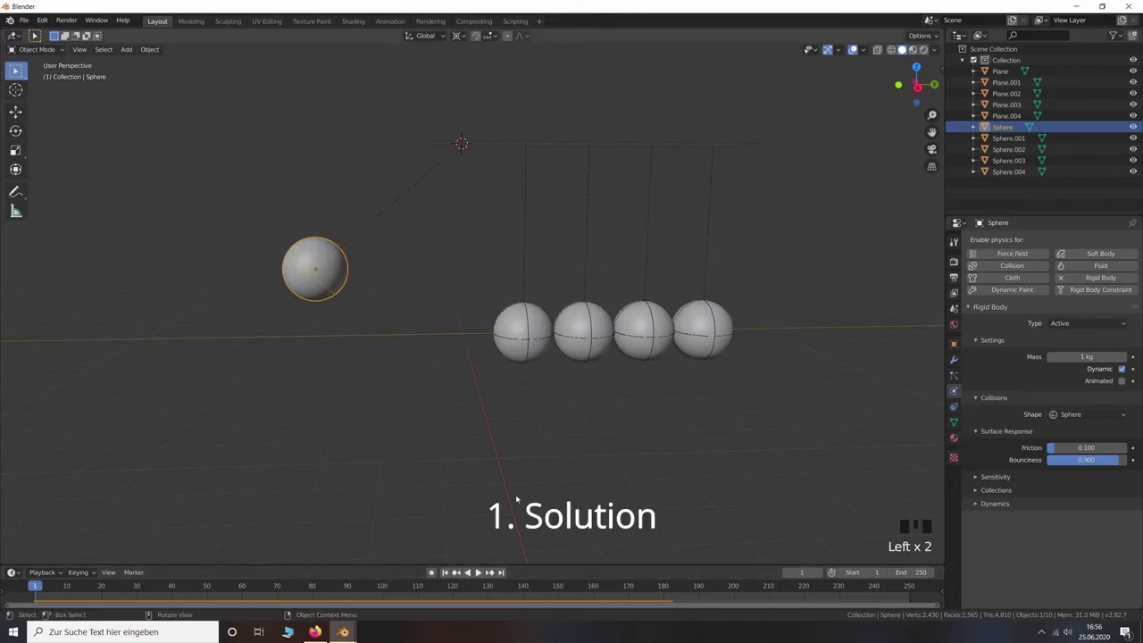
key(KP_3)
Scale all five spheres to about 0.98 about individual origins so small gaps separate them
click(551, 323)
click(581, 322)
click(639, 322)
click(693, 328)
drag(784, 389, 730, 371)
scroll(up, 3)
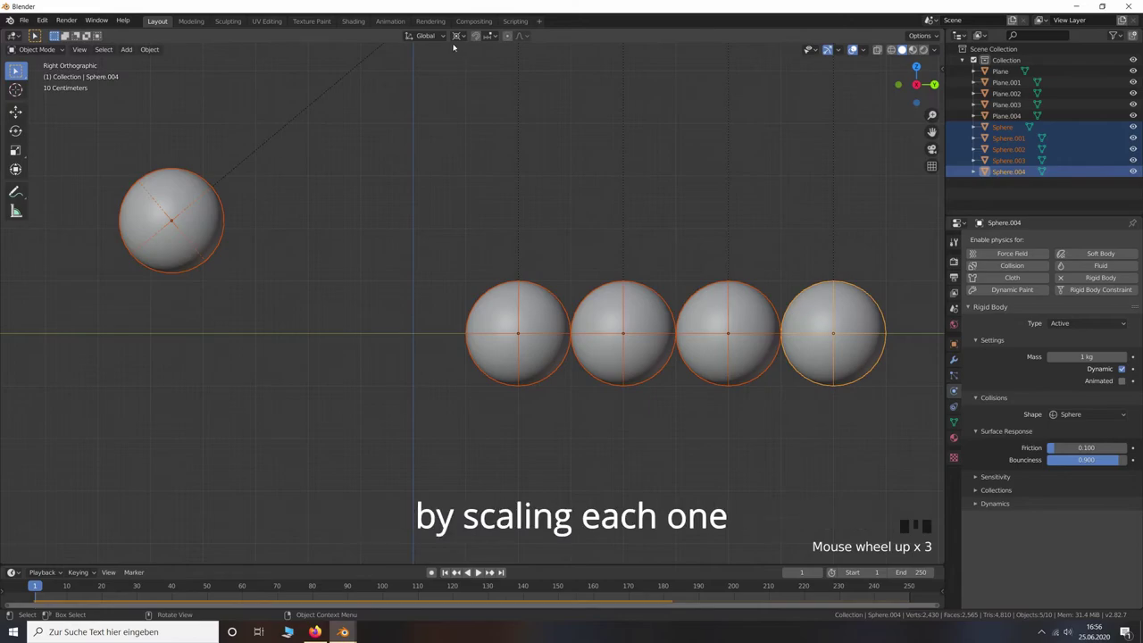
drag(461, 35, 876, 477)
key(s)
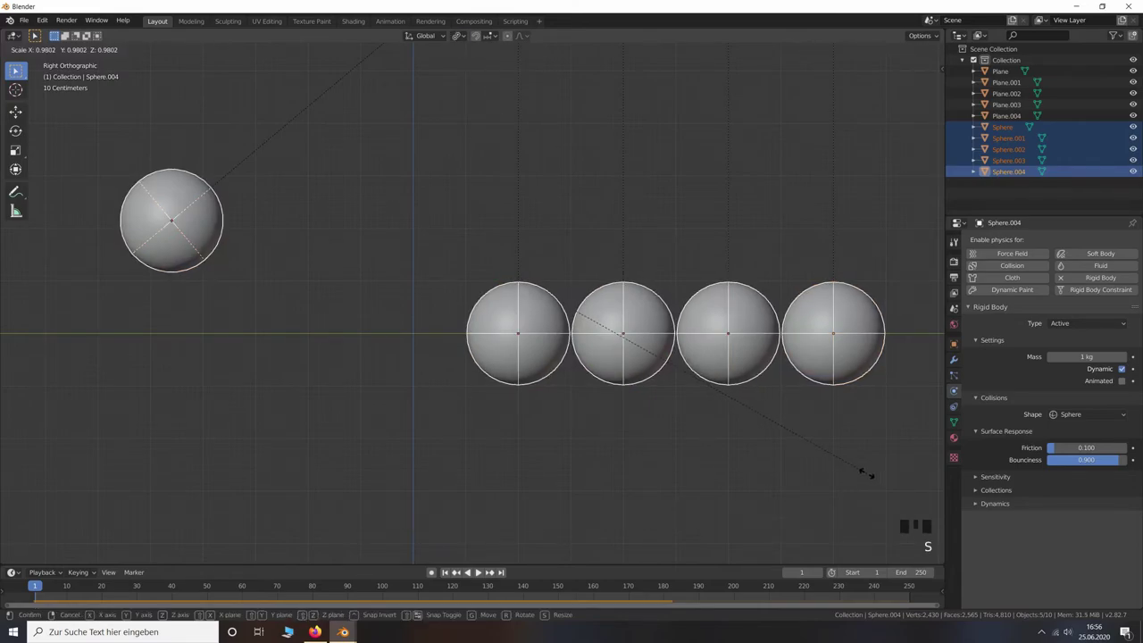
click(494, 570)
Replay the cradle animation via the command search
scroll(down, 3)
key(space)
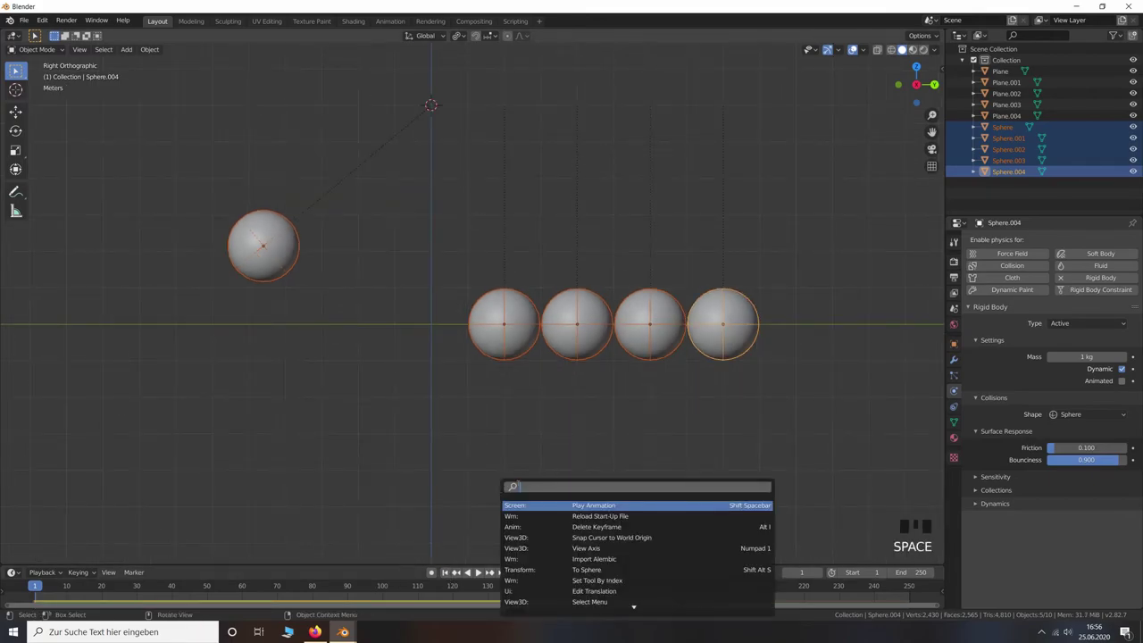
drag(494, 569, 479, 573)
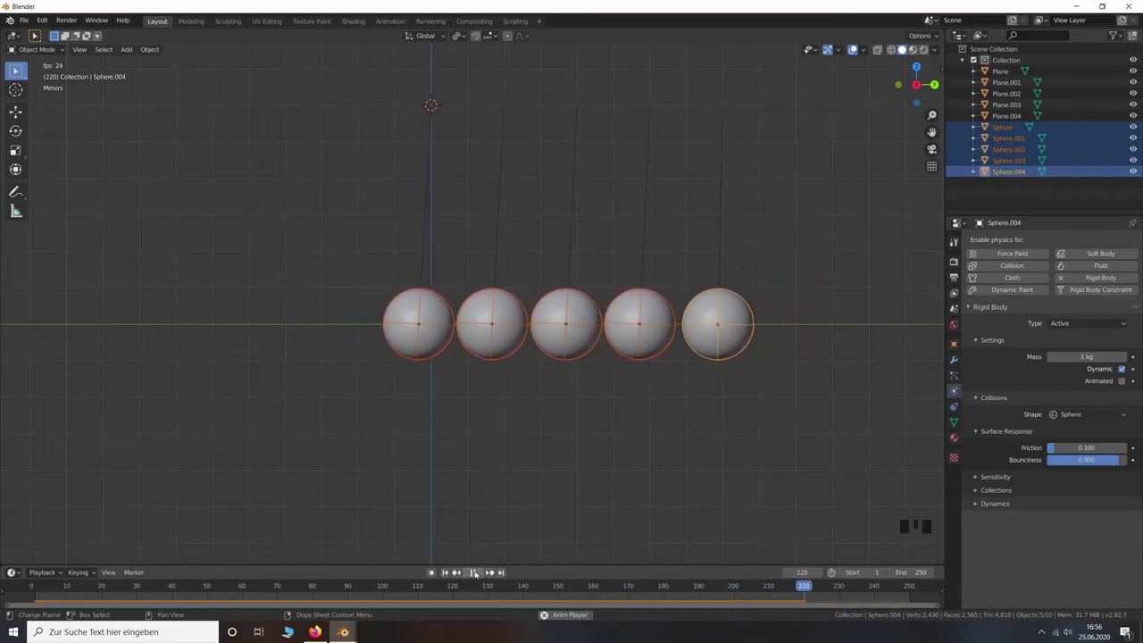
Stop playback and orbit the view to a perspective angle
drag(478, 572, 473, 572)
click(493, 570)
drag(494, 570, 494, 570)
Set the rigid body mass of the first three spheres to 100 kg
click(494, 570)
click(494, 569)
key(0)
click(494, 570)
click(493, 570)
key(0)
click(494, 570)
click(494, 570)
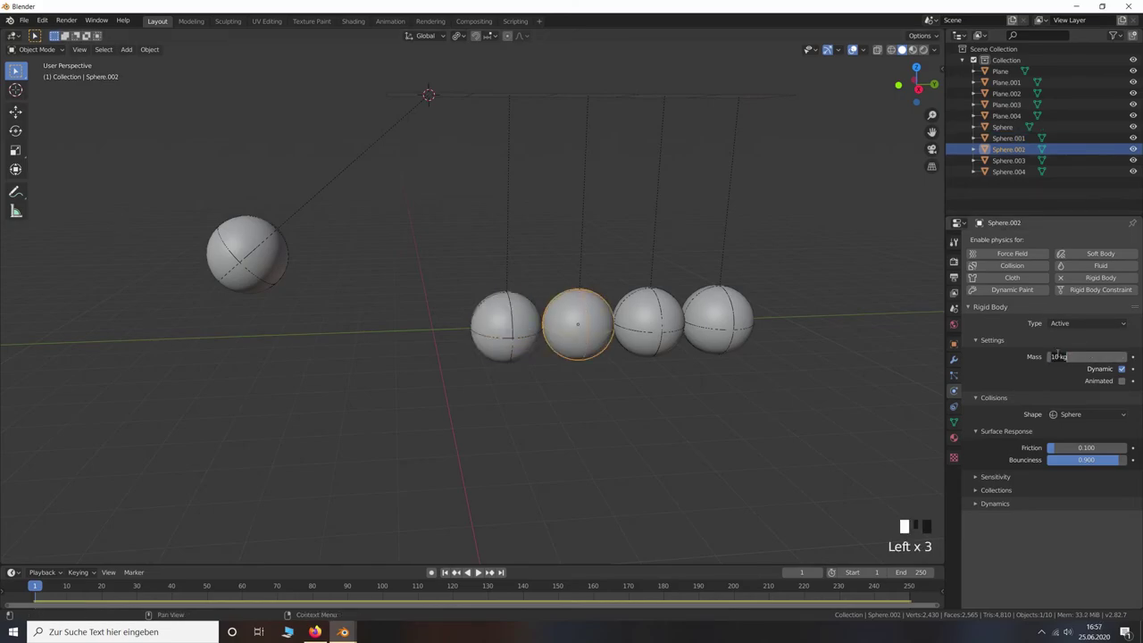
key(0)
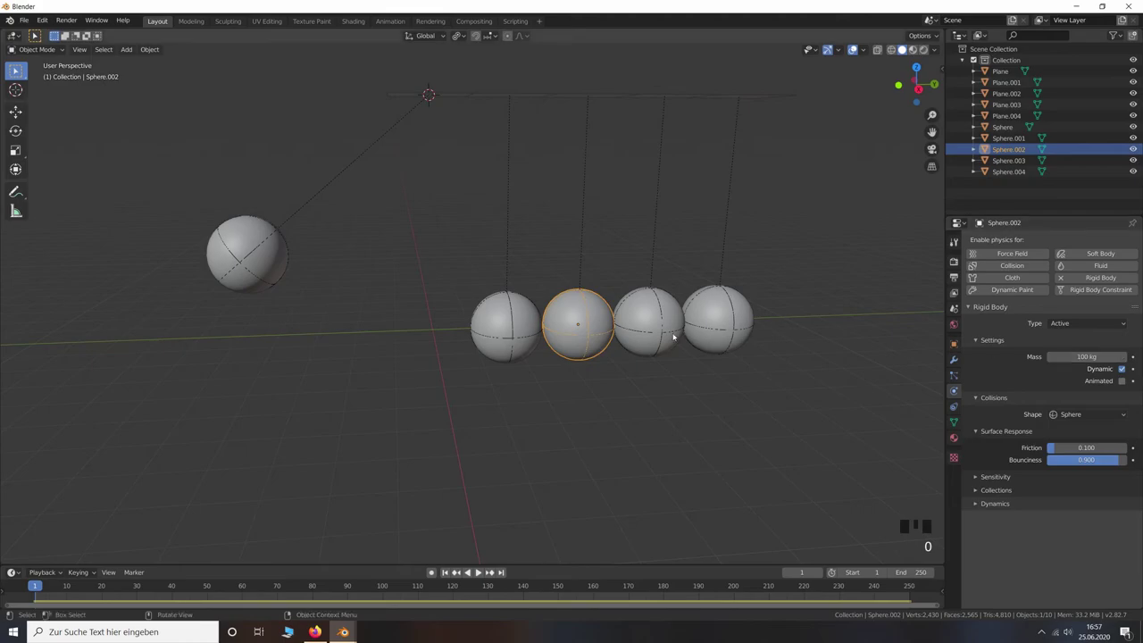
Set the last two spheres to 100 kg, rewind to frame 1 and play the cradle simulation
click(493, 570)
click(494, 569)
key(0)
click(494, 570)
click(494, 570)
key(0)
click(494, 570)
click(482, 572)
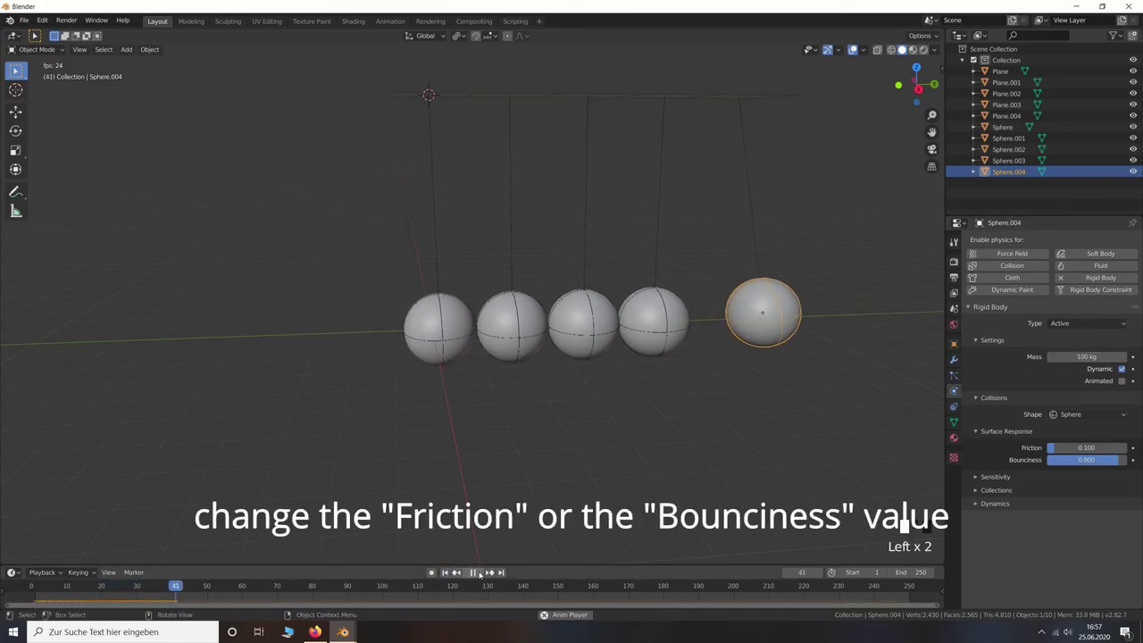